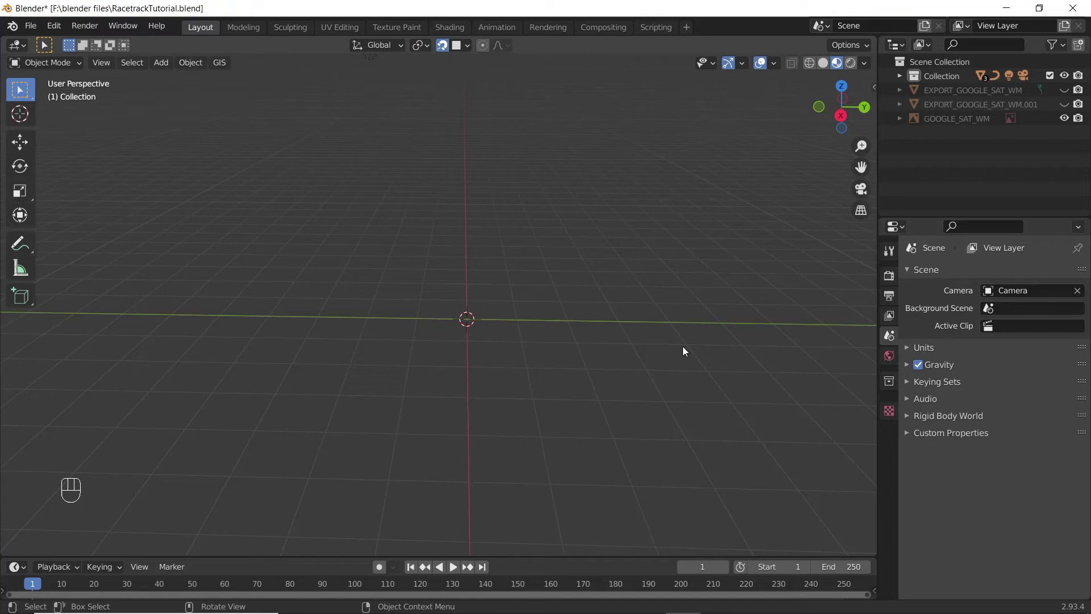
# Step: Add a new cube to the scene from the Shift+A mesh list
pyautogui.moveTo(628, 418); pyautogui.dragTo(470, 304)
pyautogui.scroll(3)
pyautogui.middleClick(530, 352)
pyautogui.press('shift+a')
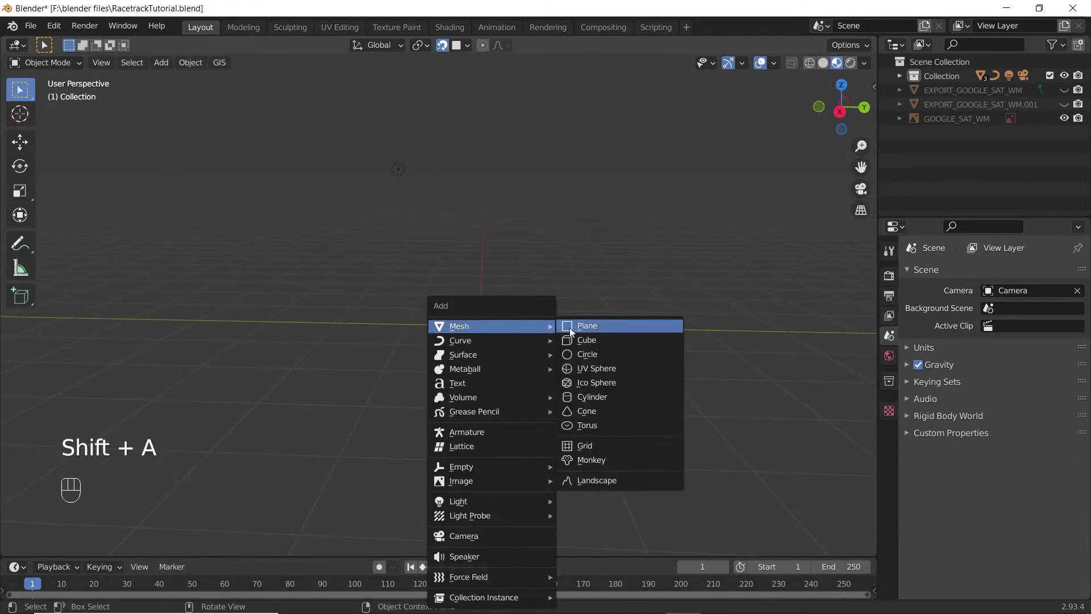
pyautogui.moveTo(482, 394); pyautogui.dragTo(501, 408)
pyautogui.moveTo(488, 411); pyautogui.dragTo(591, 419)
# Step: Scale the cube along its width into a thin slab
pyautogui.press('s')
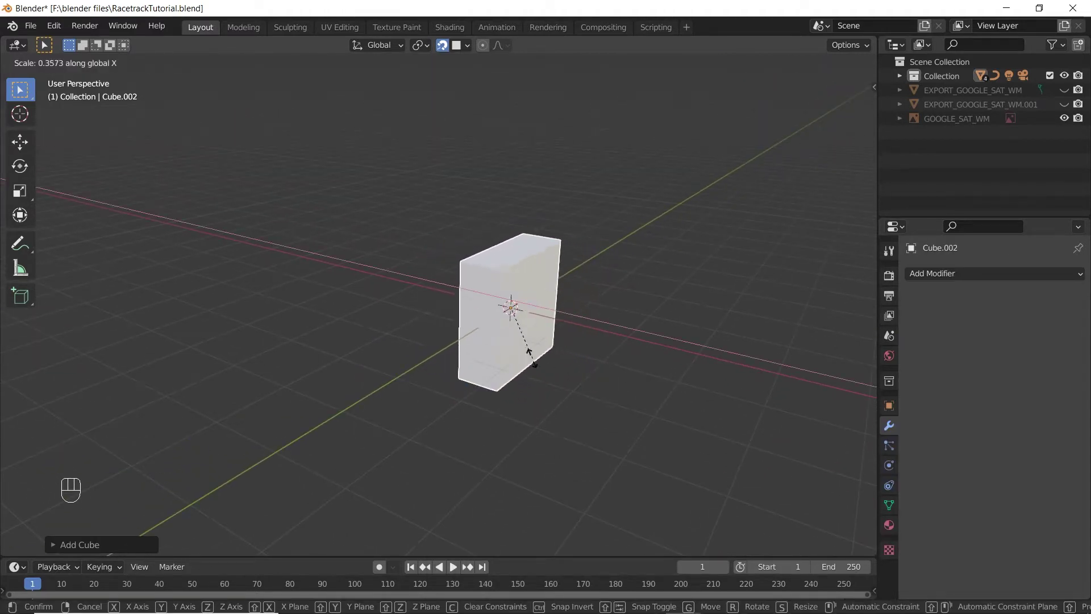
pyautogui.scroll(3)
pyautogui.moveTo(657, 395); pyautogui.dragTo(631, 408)
pyautogui.moveTo(620, 412); pyautogui.dragTo(536, 393)
pyautogui.scroll(-3)
pyautogui.moveTo(645, 424); pyautogui.dragTo(569, 432)
# Step: Scale the whole slab up into a wide upright panel
pyautogui.press('s')
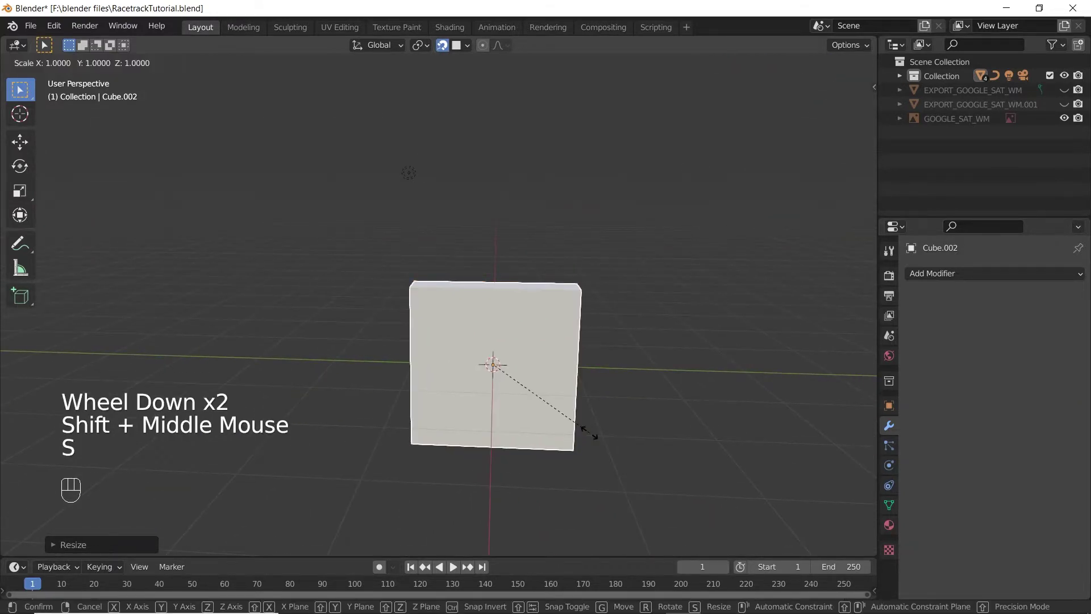
pyautogui.scroll(-3)
pyautogui.scroll(3)
pyautogui.moveTo(473, 428); pyautogui.dragTo(517, 444)
# Step: Move the slab vertically down toward the racetrack terrain
pyautogui.scroll(-3)
pyautogui.press('g')
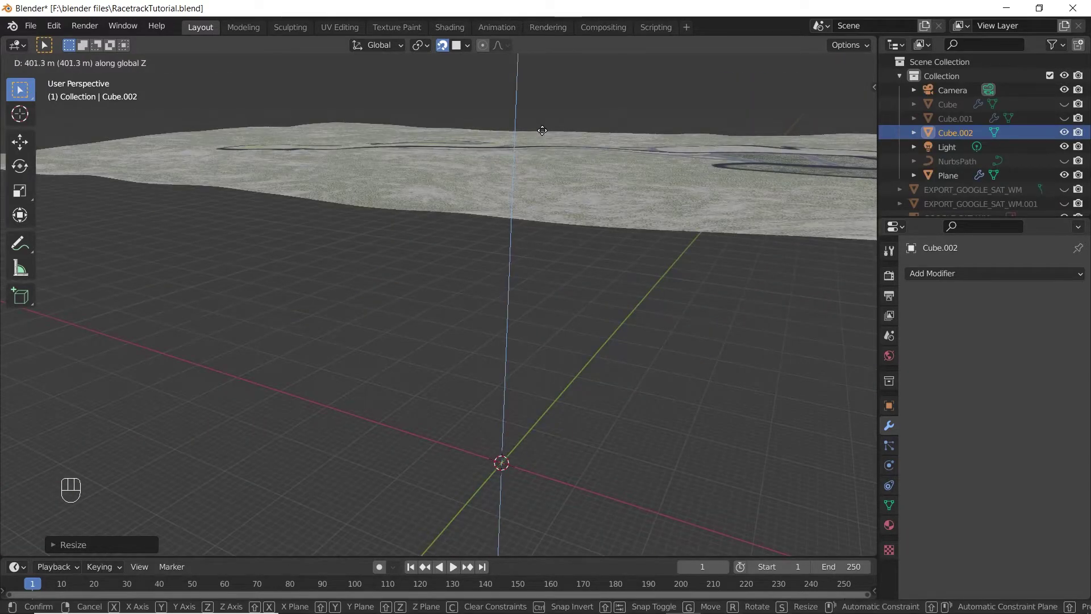
pyautogui.scroll(3)
pyautogui.scroll(-3)
pyautogui.press('KP_Decimal')
pyautogui.scroll(-3)
pyautogui.moveTo(579, 215); pyautogui.dragTo(496, 284)
pyautogui.scroll(-3)
# Step: Lower the slab further until it sits on the grass near the track
pyautogui.press('g')
pyautogui.scroll(3)
pyautogui.middleClick(520, 191)
pyautogui.press('KP_Decimal')
pyautogui.scroll(-3)
pyautogui.moveTo(588, 363); pyautogui.dragTo(540, 281)
pyautogui.scroll(-3)
pyautogui.scroll(3)
# Step: Confirm the slab's position on the ground and nudge it into place
pyautogui.press('g')
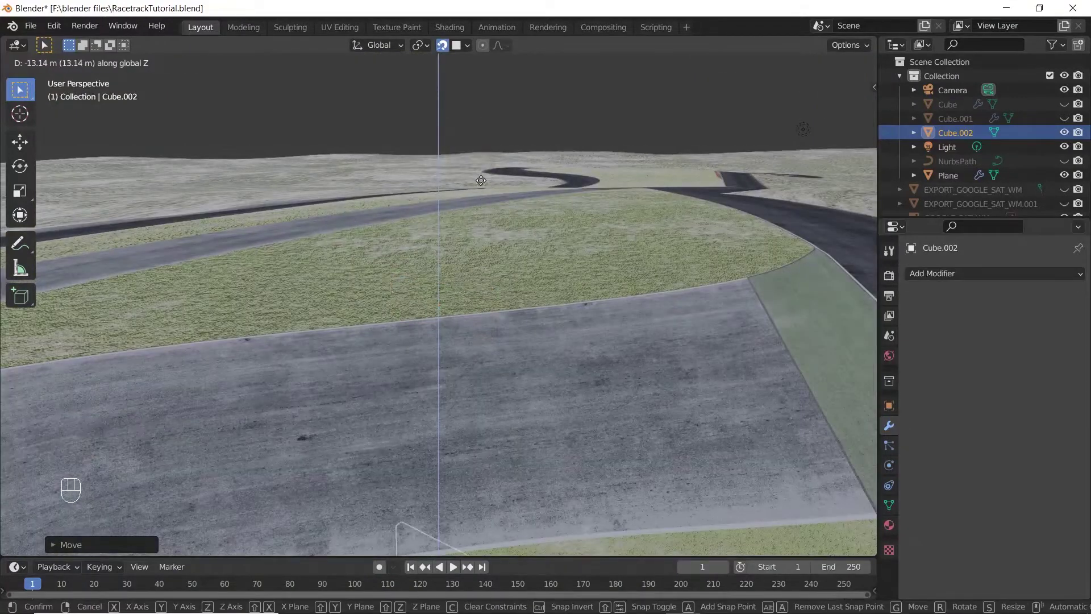
pyautogui.click(445, 52)
pyautogui.press('g')
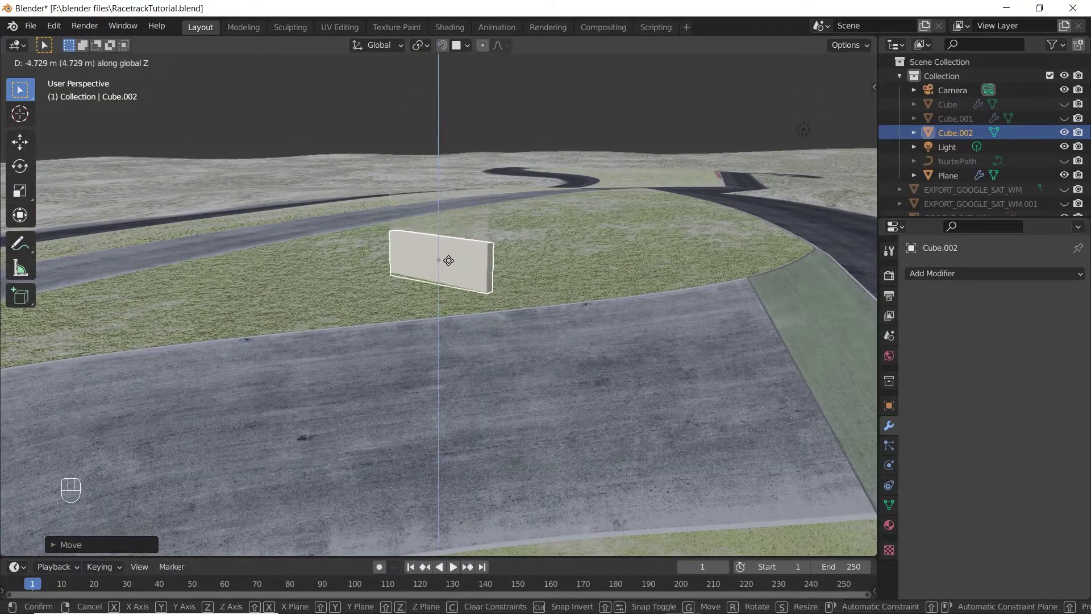
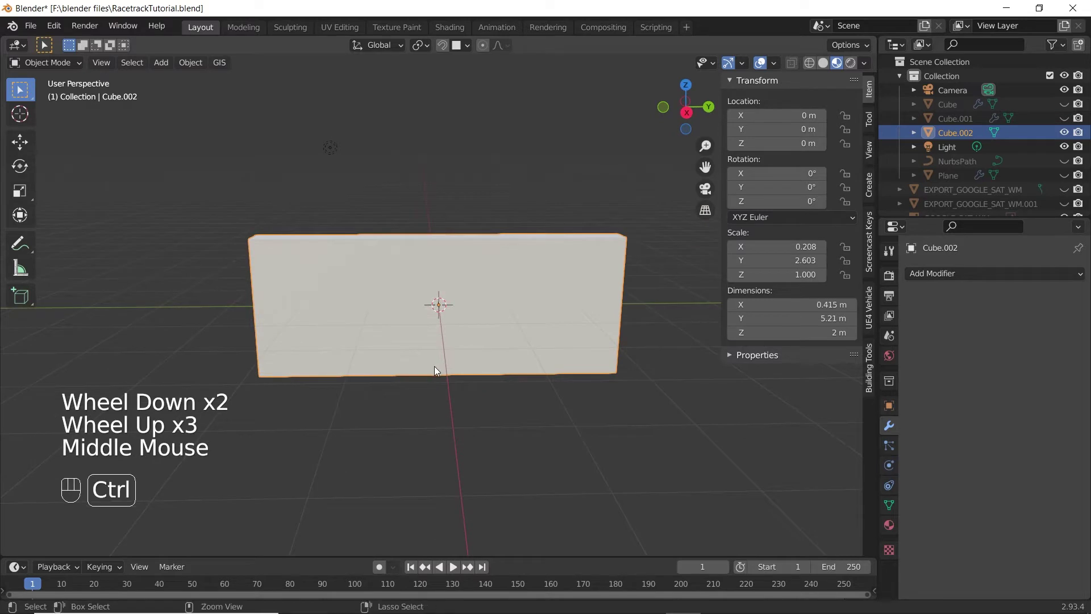
# Step: Select the slab Cube.002 in the Outliner to begin editing it
pyautogui.click(71, 64)
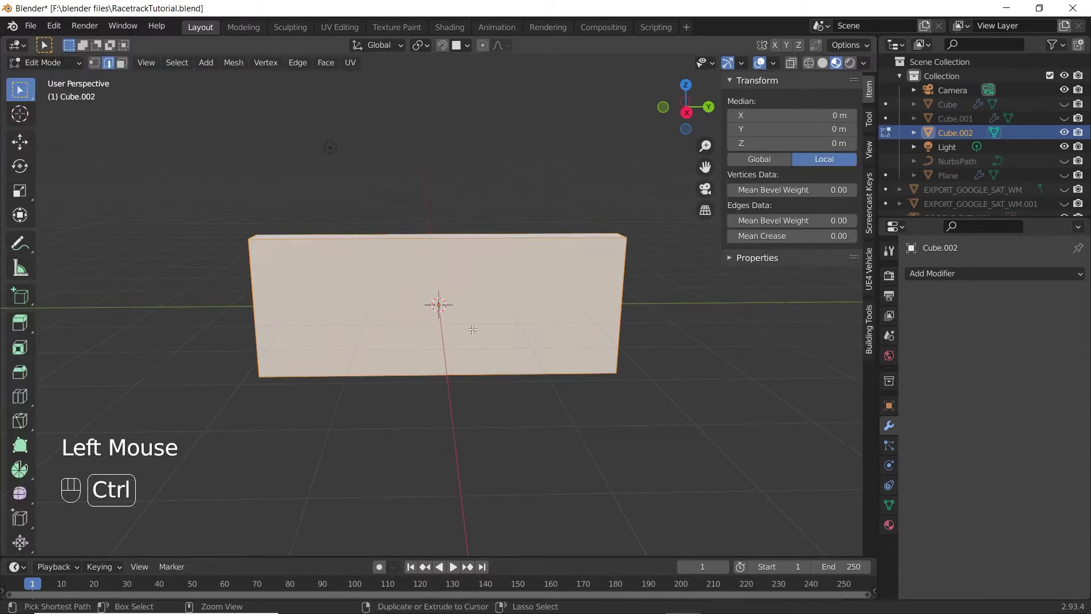
# Step: Loop cut the slab across its middle and start a second loop cut
pyautogui.press('ctrl+r')
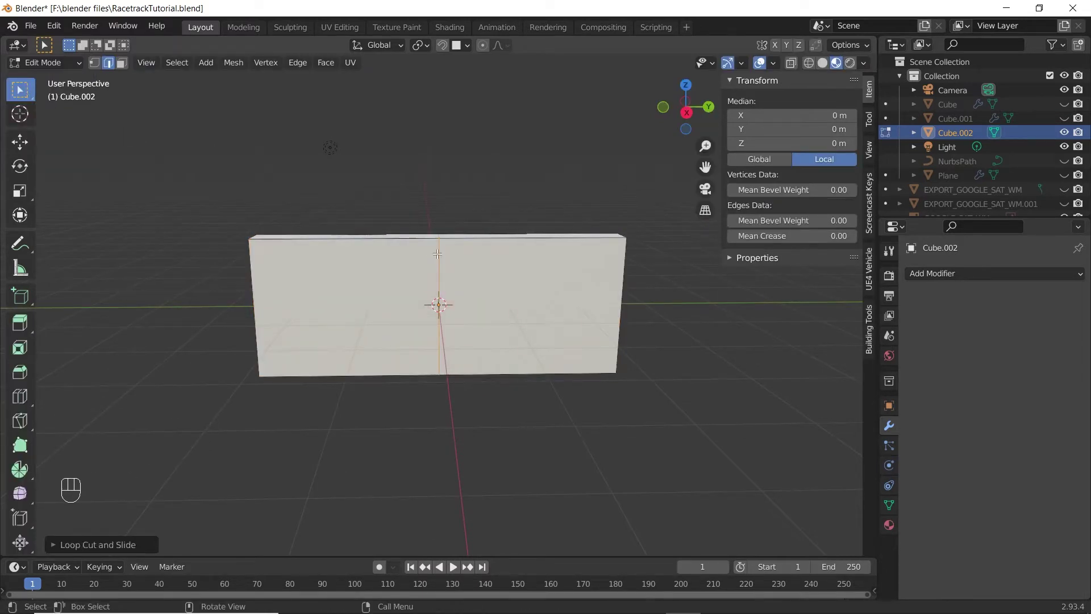
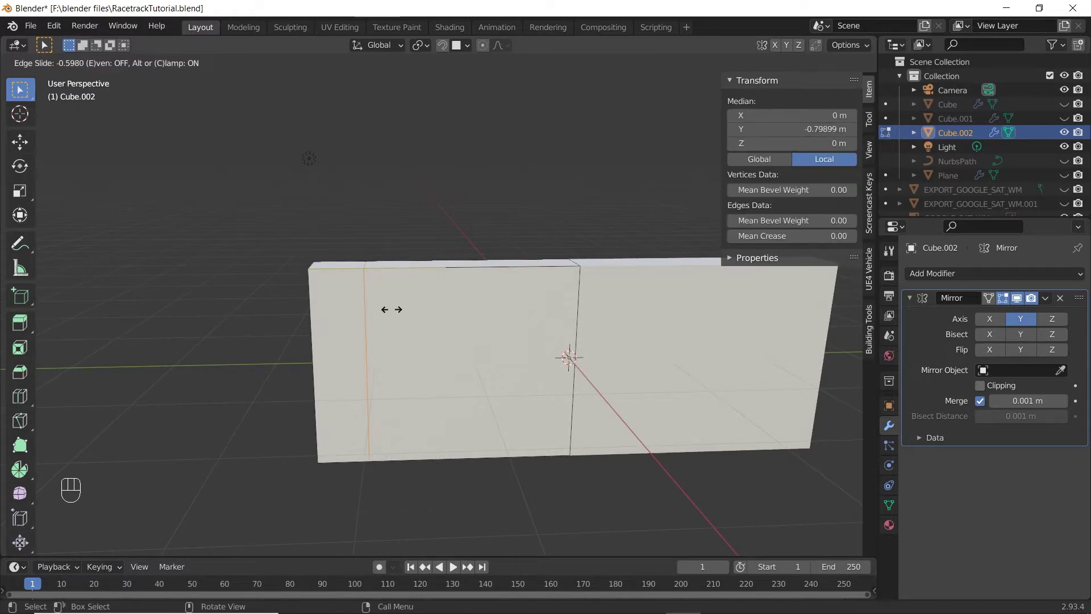
pyautogui.press('ctrl+r')
# Step: Extrude the slab's top upward into a post and tilt it sideways around Y
pyautogui.moveTo(350, 333); pyautogui.dragTo(347, 362)
pyautogui.moveTo(364, 376); pyautogui.dragTo(110, 68)
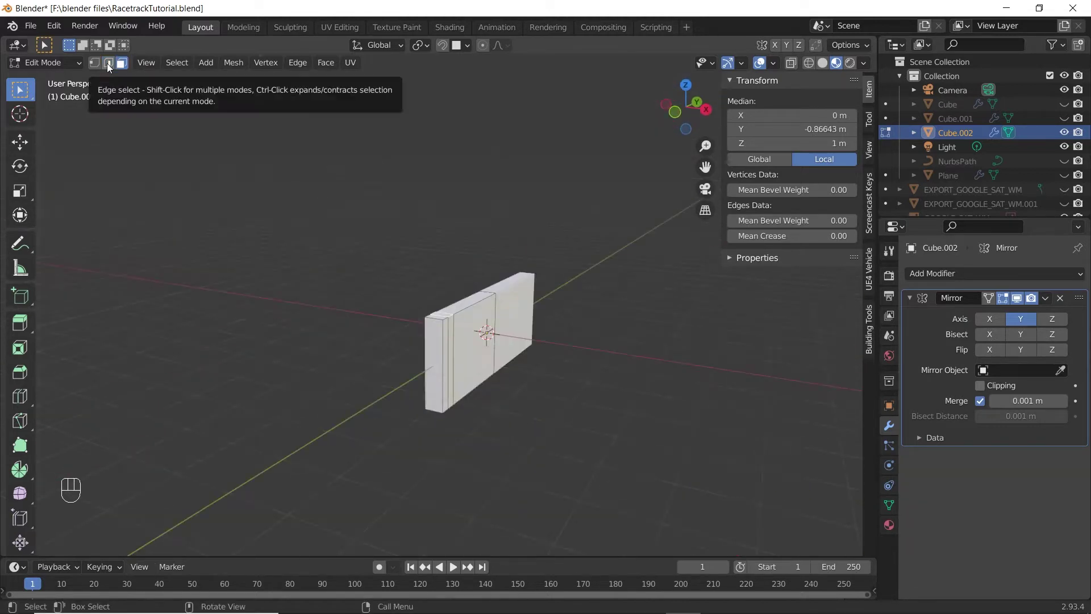
pyautogui.press('e')
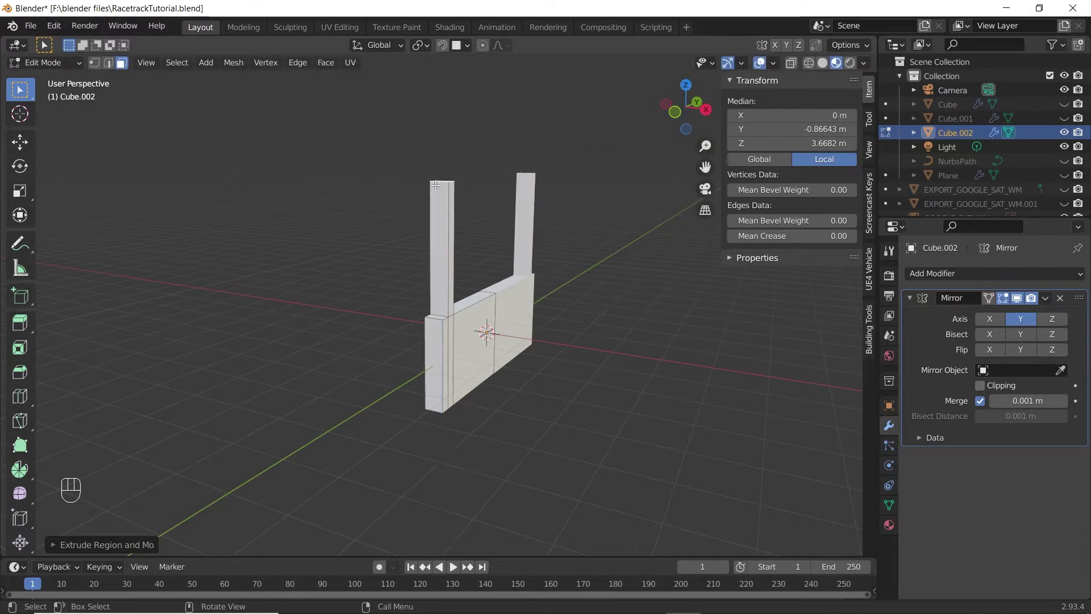
pyautogui.scroll(3)
pyautogui.middleClick(509, 267)
pyautogui.scroll(3)
pyautogui.press('r')
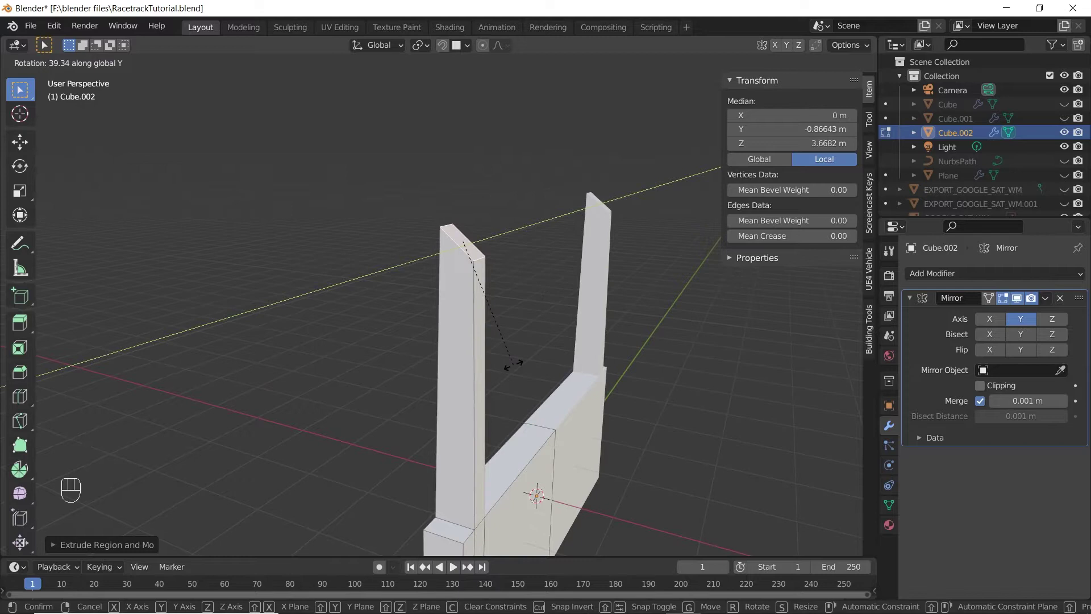
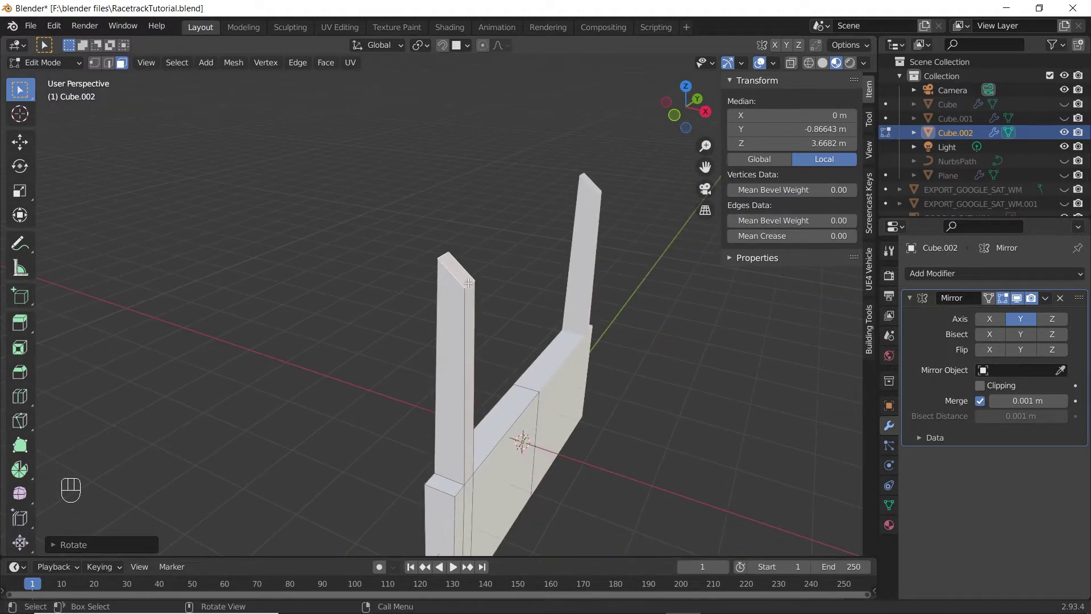
# Step: Extrude the tilted top into an angled arm and taper its end
pyautogui.press('e')
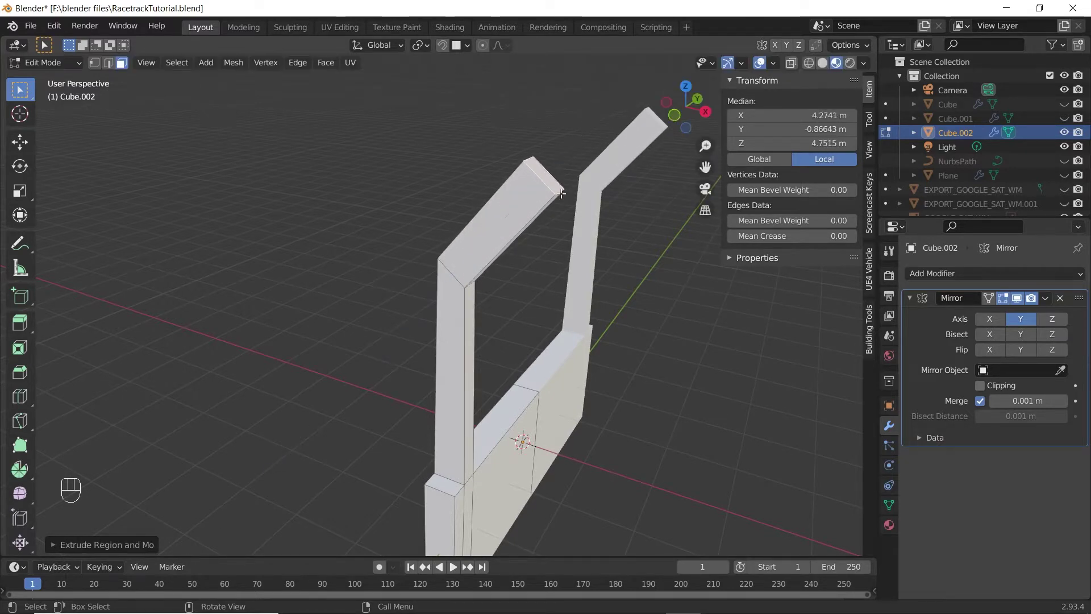
pyautogui.press('s')
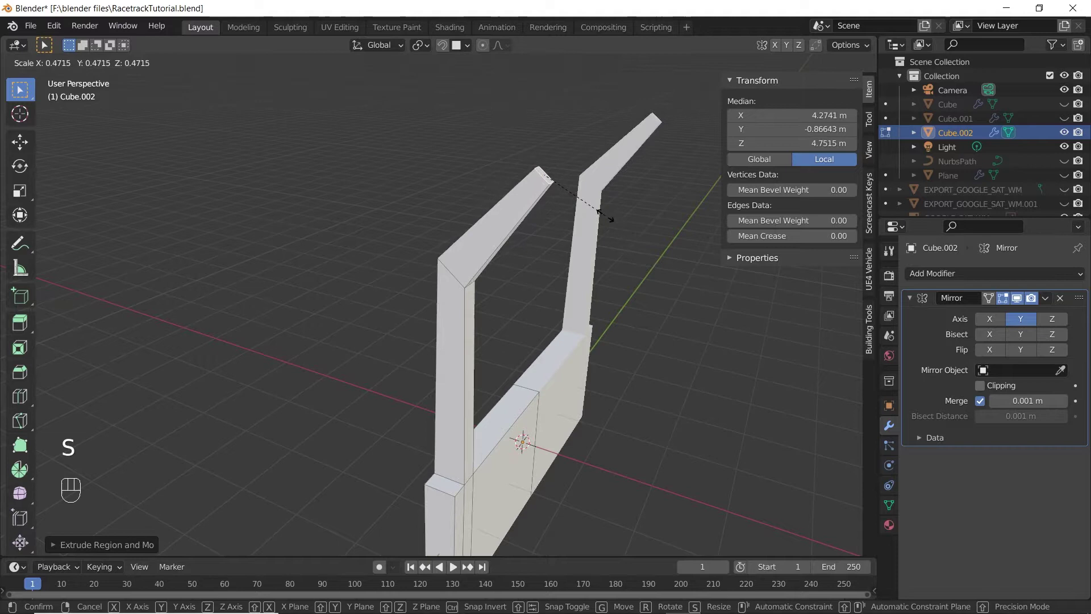
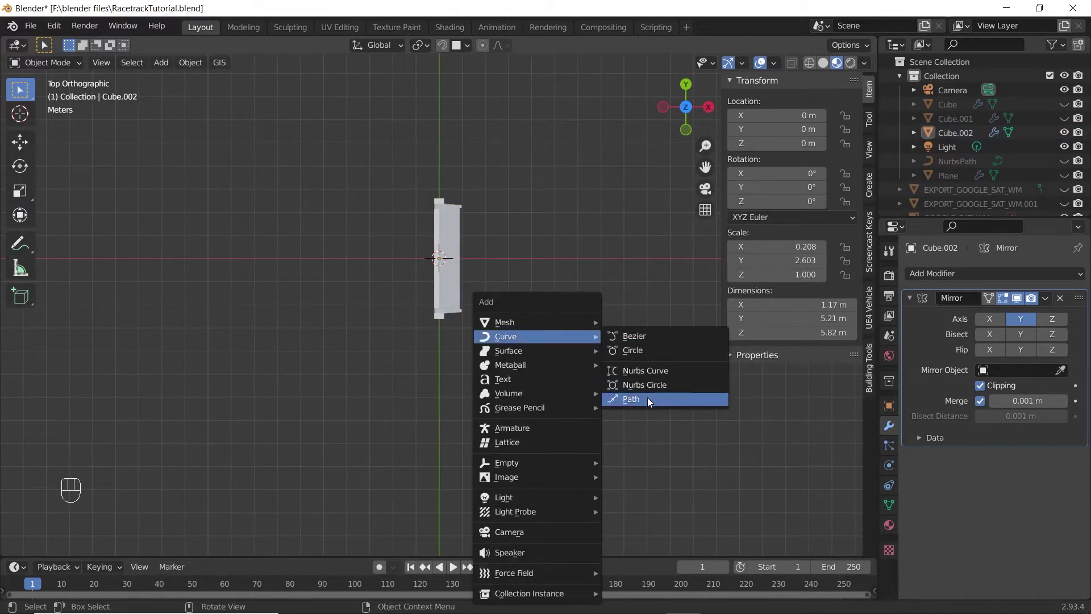
# Step: Stretch NurbsPath.001 longer along X
pyautogui.scroll(3)
pyautogui.scroll(-3)
pyautogui.press('s')
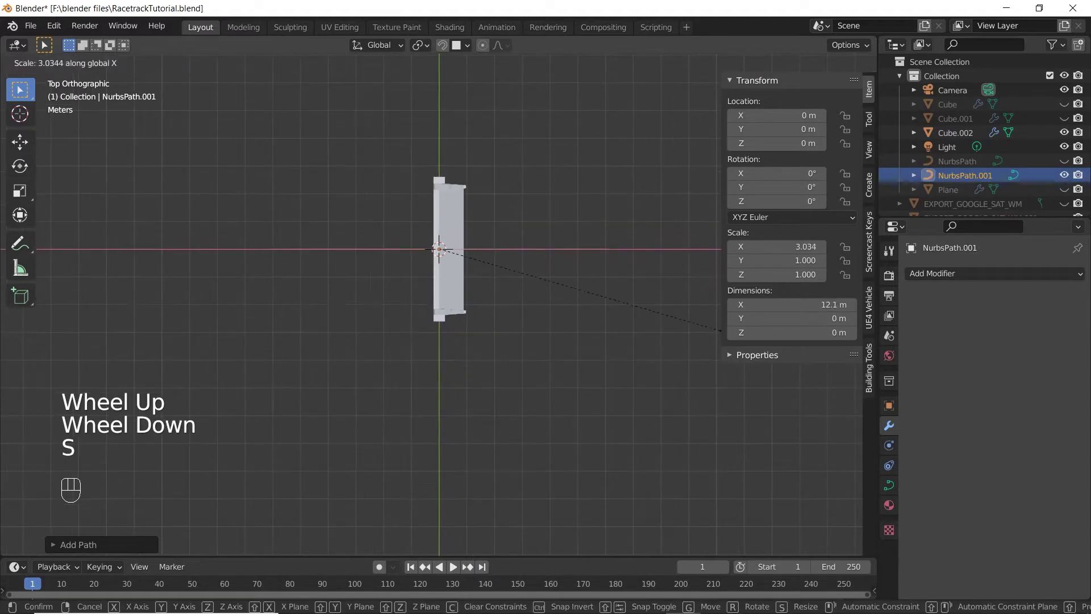
pyautogui.moveTo(639, 416); pyautogui.dragTo(607, 385)
pyautogui.moveTo(593, 385); pyautogui.dragTo(610, 365)
# Step: From top view, rotate the path 90 degrees around Z to run along the barrier
pyautogui.press('KP_7')
pyautogui.scroll(-3)
pyautogui.press('r')
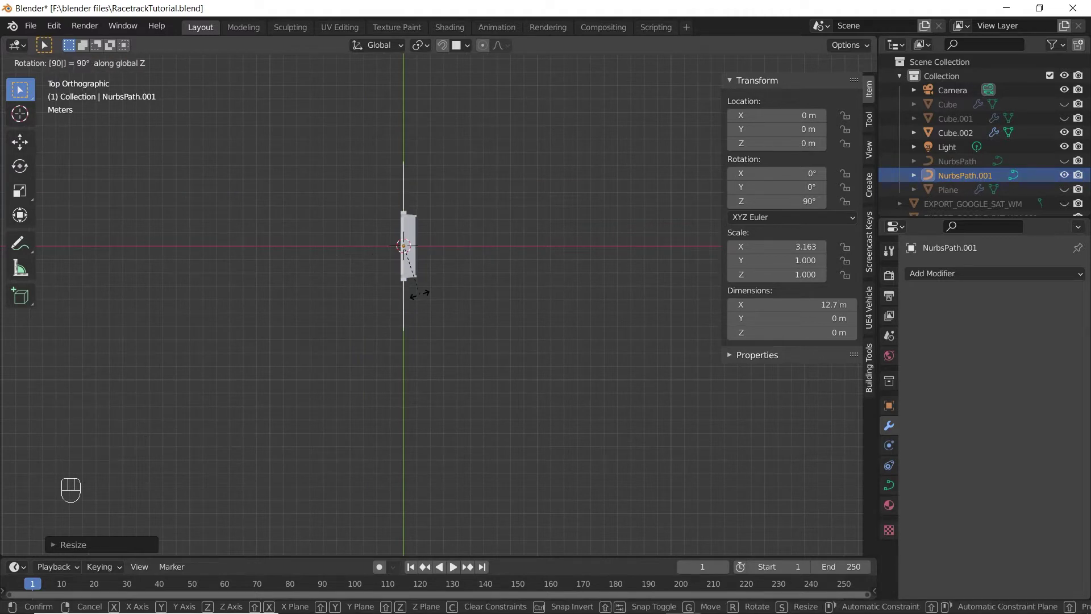
pyautogui.scroll(3)
# Step: Select the barrier mesh Cube.002 ready for its Array and Curve modifiers
pyautogui.moveTo(480, 398); pyautogui.dragTo(564, 575)
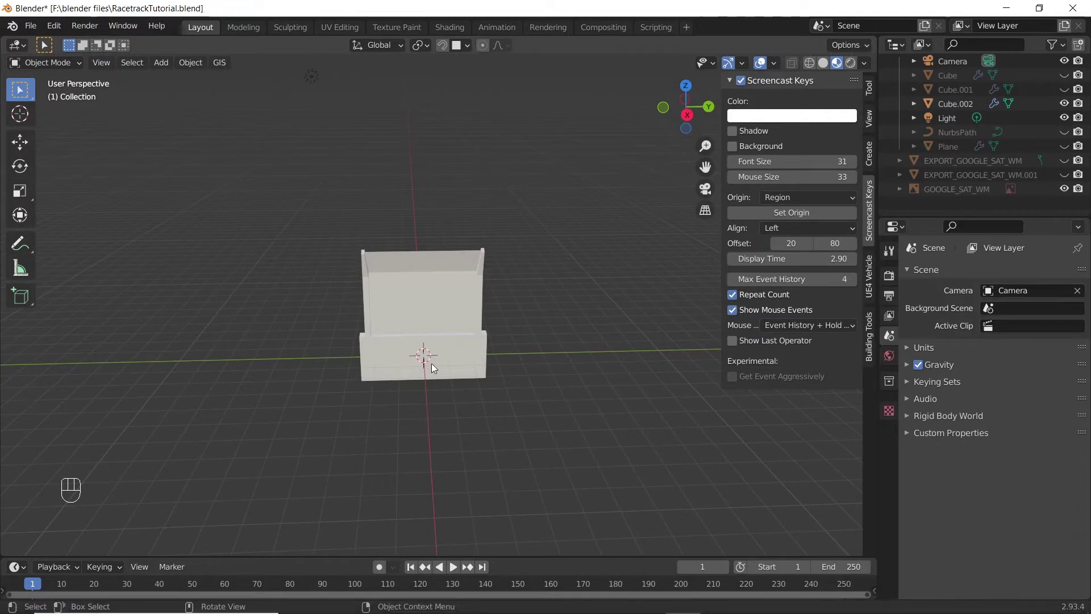
pyautogui.moveTo(474, 333); pyautogui.dragTo(765, 507)
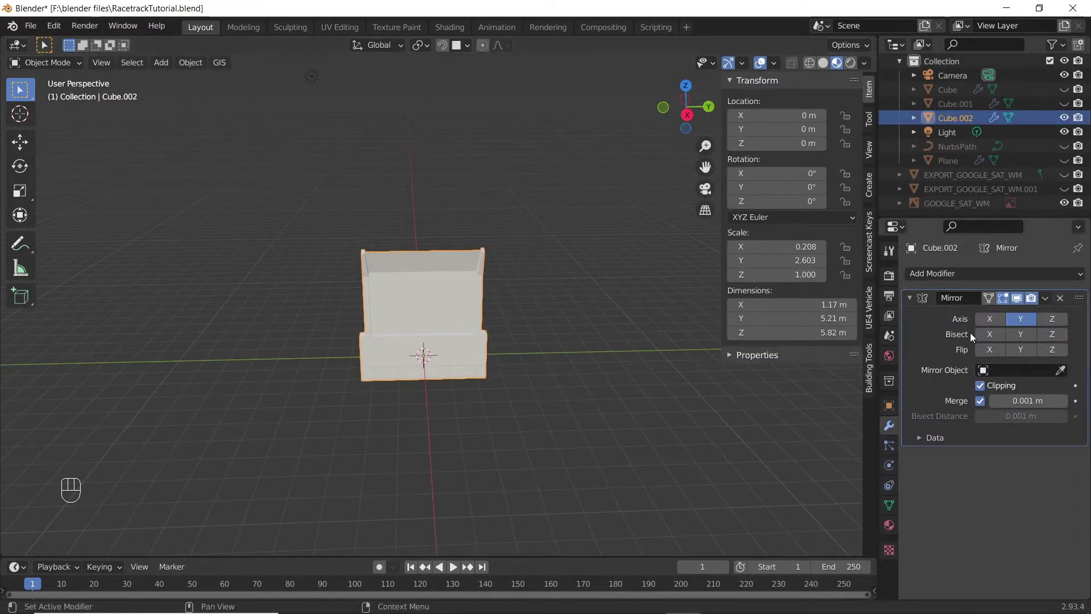
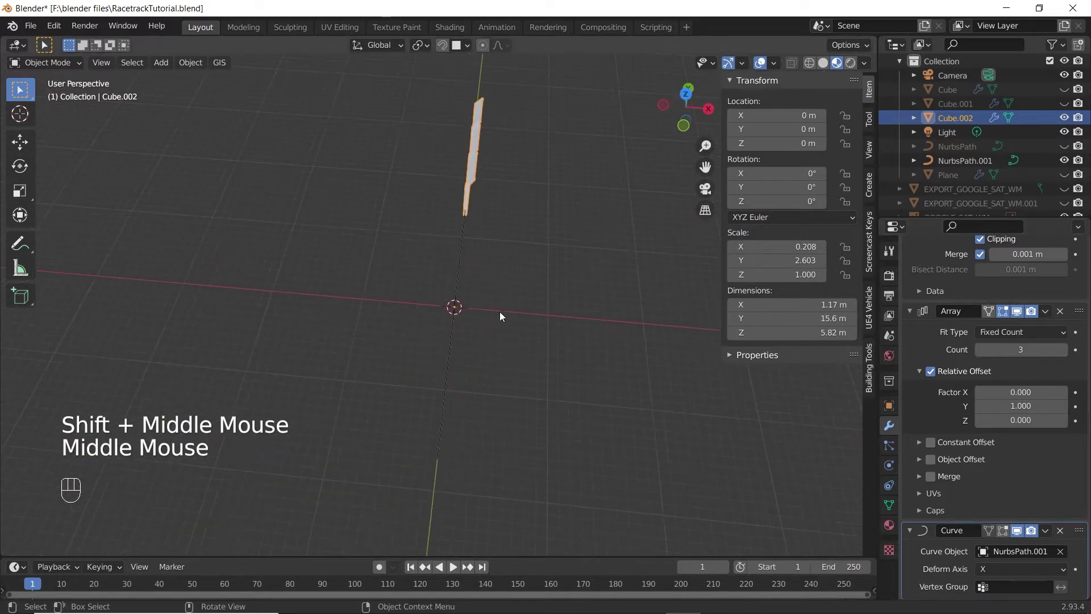
# Step: Set NurbsPath.001's Rotation Z to 90° and view along the path
pyautogui.moveTo(959, 165); pyautogui.dragTo(435, 216)
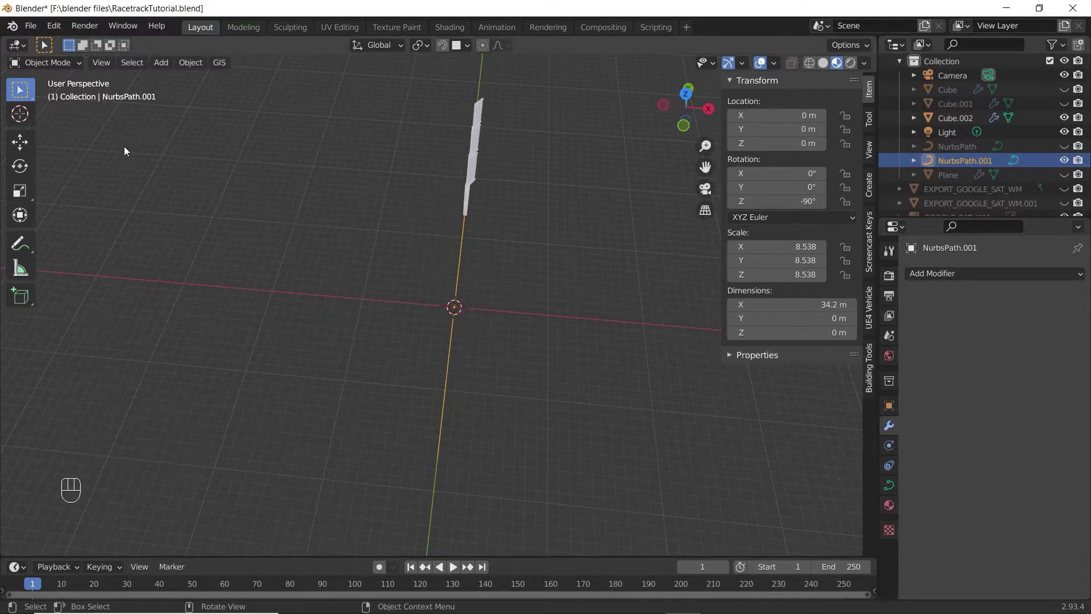
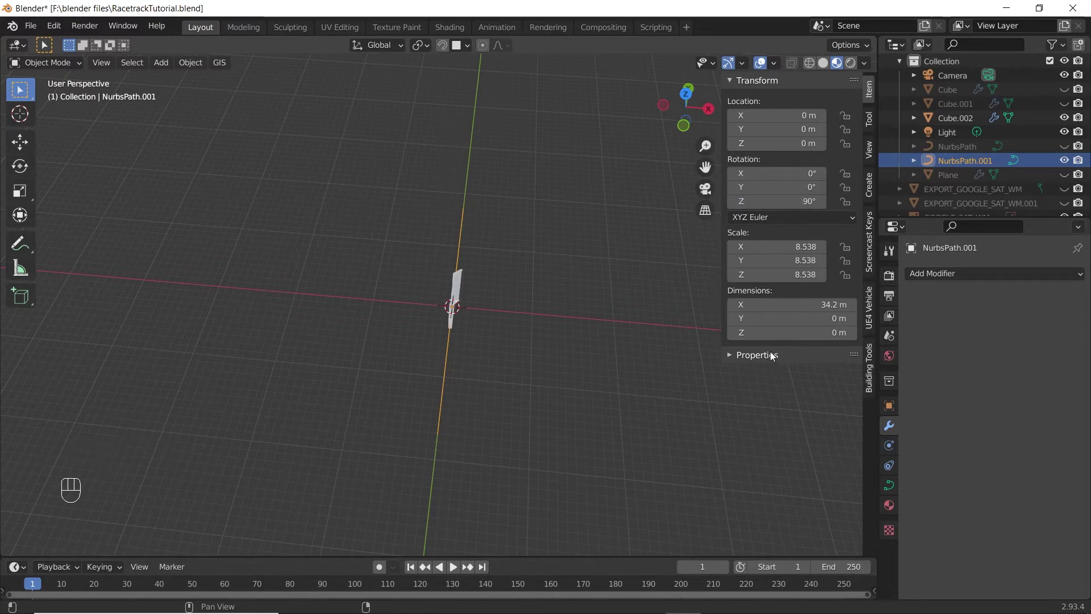
pyautogui.scroll(3)
pyautogui.moveTo(554, 376); pyautogui.dragTo(693, 441)
# Step: Select the barrier mesh and set its Array modifier count to 1
pyautogui.click(961, 121)
pyautogui.scroll(-3)
pyautogui.click(1065, 547)
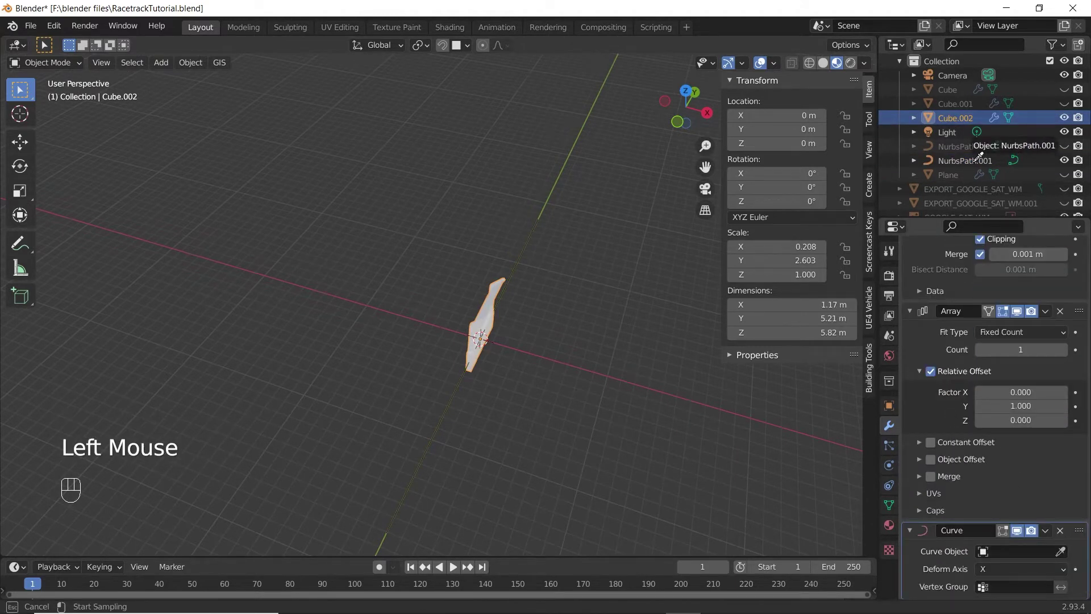
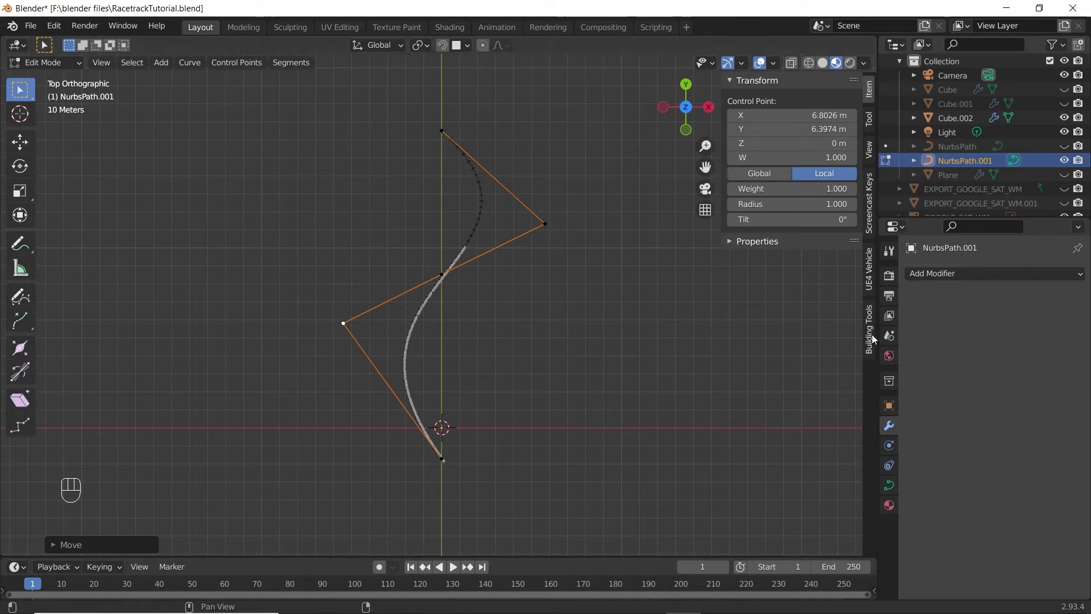
# Step: Show the racetrack terrain plane again while editing NurbsPath.001
pyautogui.click(985, 155)
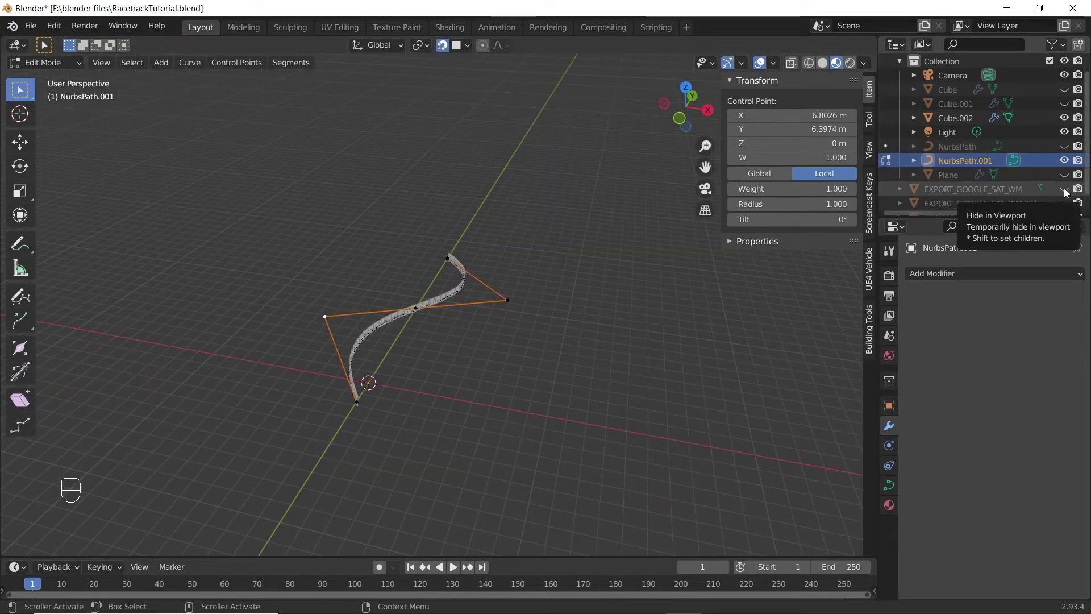
pyautogui.click(1069, 177)
pyautogui.scroll(-3)
pyautogui.scroll(-3)
pyautogui.scroll(3)
# Step: From top view, select all path points and move them onto the terrain beside the track
pyautogui.press('KP_7')
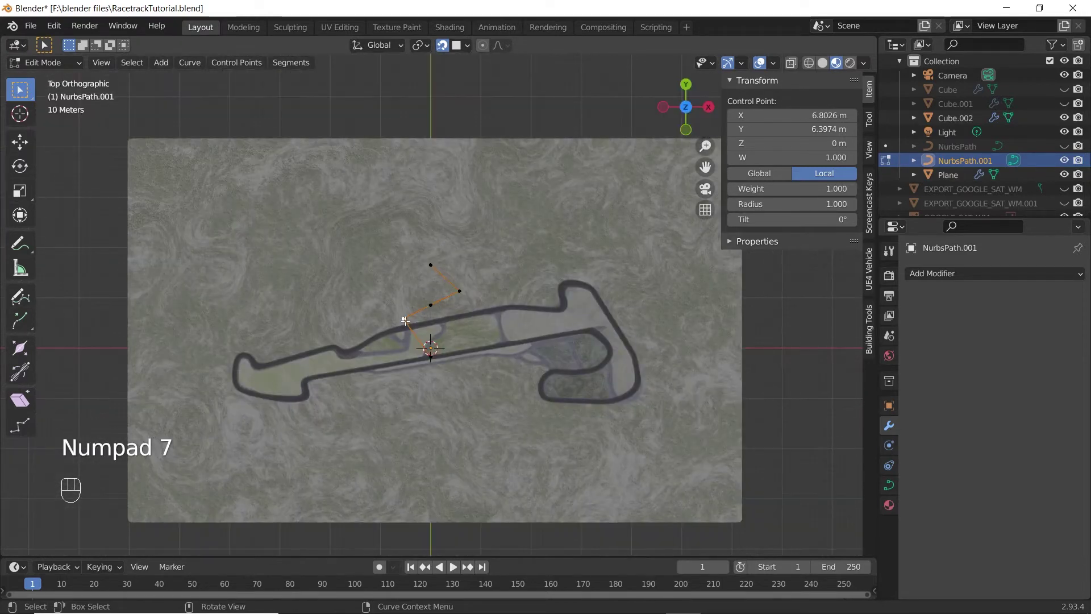
pyautogui.scroll(3)
pyautogui.moveTo(500, 365); pyautogui.dragTo(513, 375)
pyautogui.press('a')
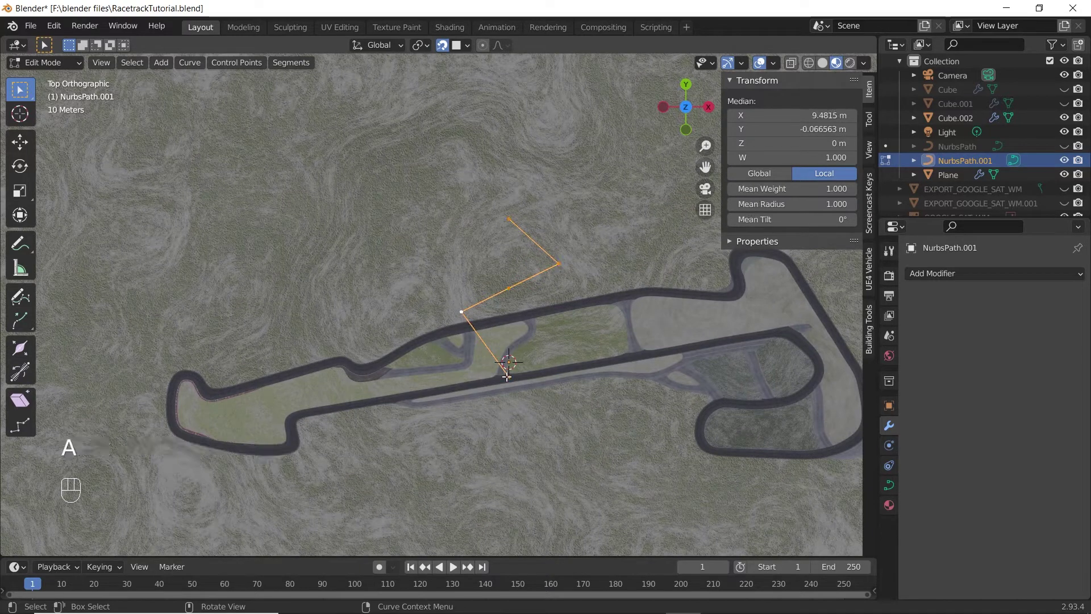
pyautogui.press('g')
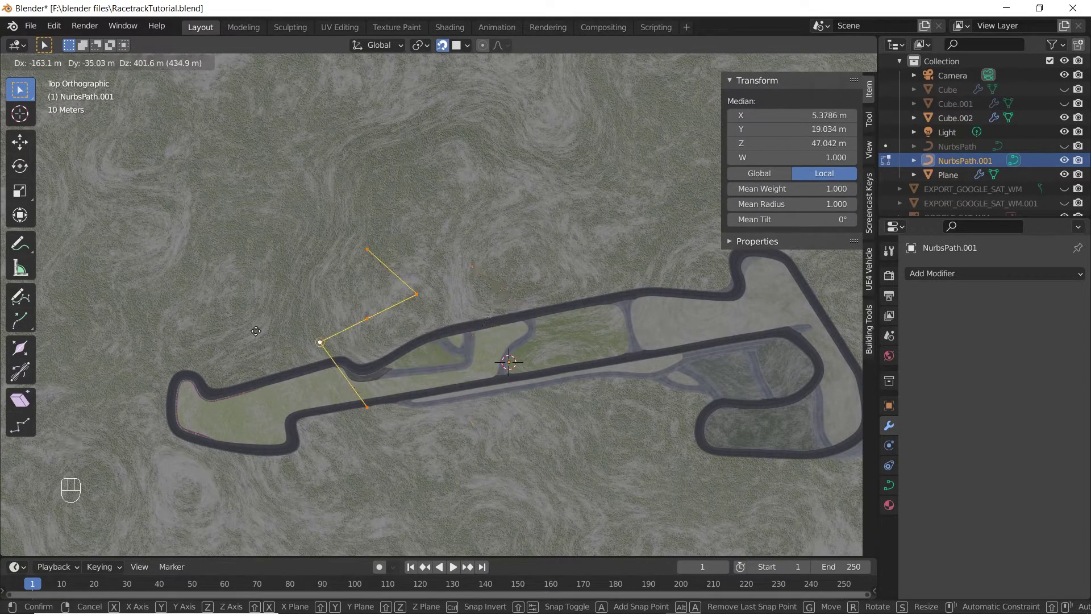
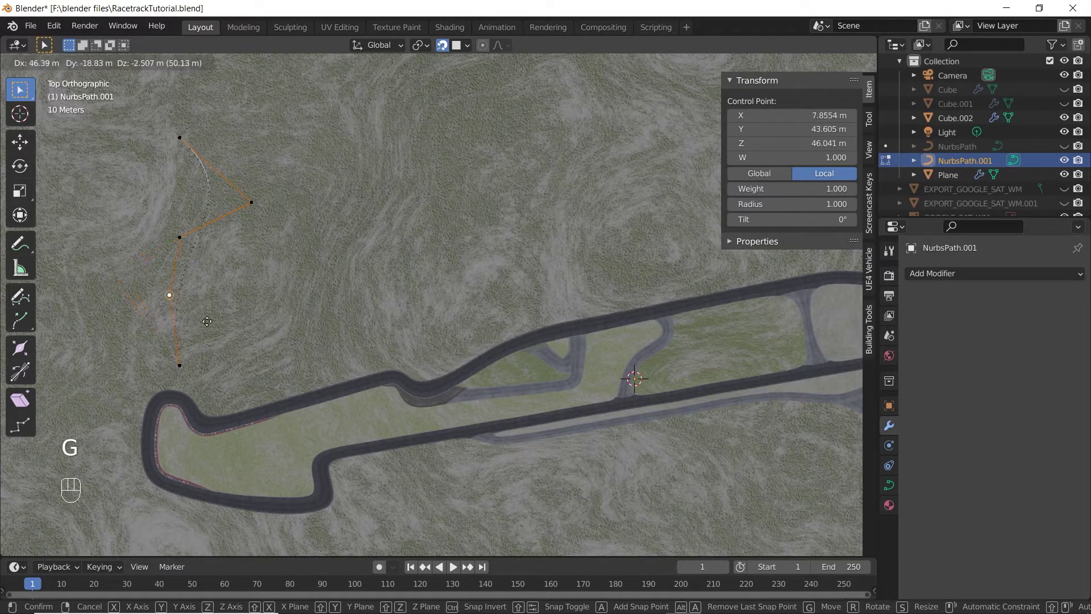
# Step: Place and extend NurbsPath.001's end control points so the path hugs the track's outer edge
pyautogui.click(179, 234)
pyautogui.press('g')
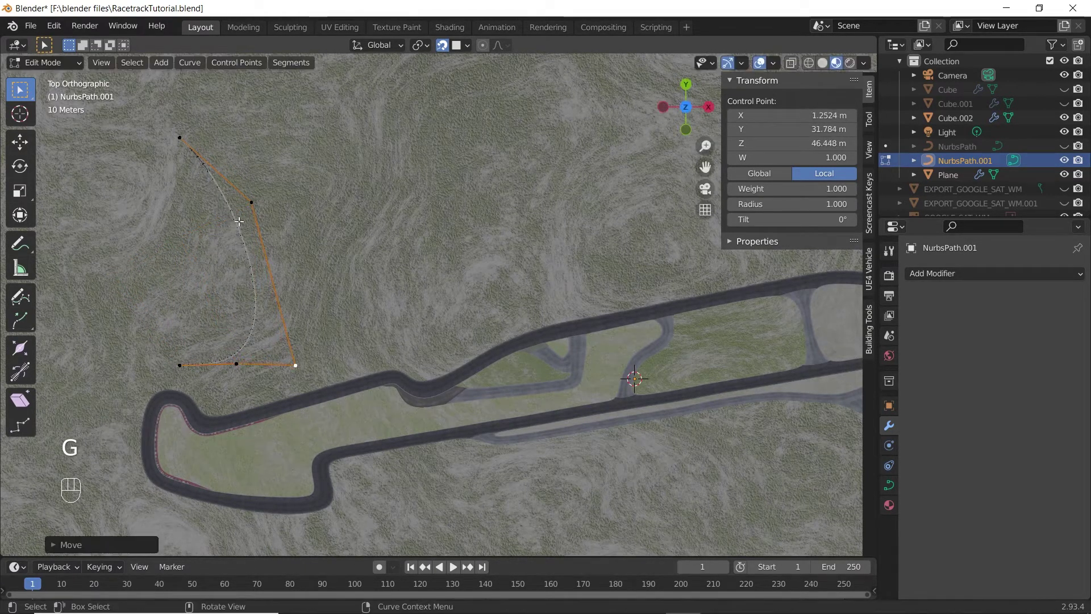
pyautogui.click(253, 200)
pyautogui.press('g')
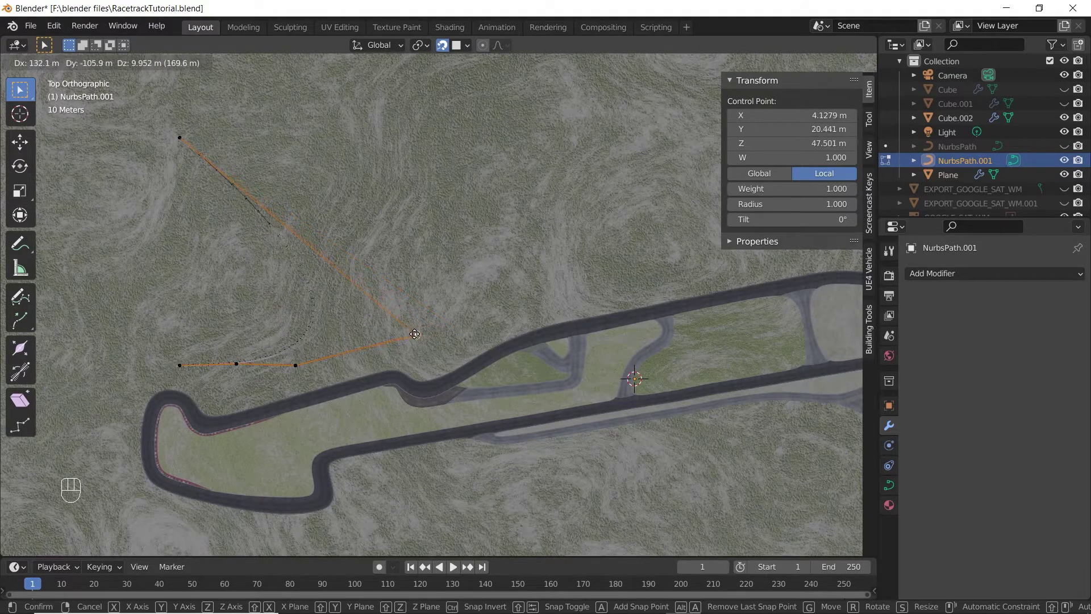
pyautogui.click(178, 135)
pyautogui.click(179, 135)
pyautogui.press('g')
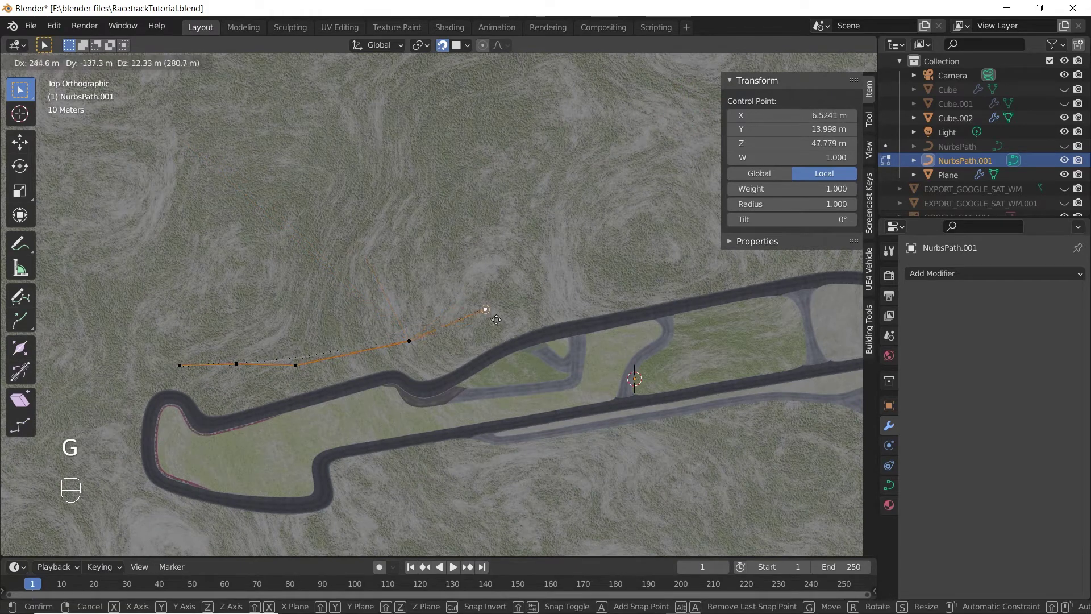
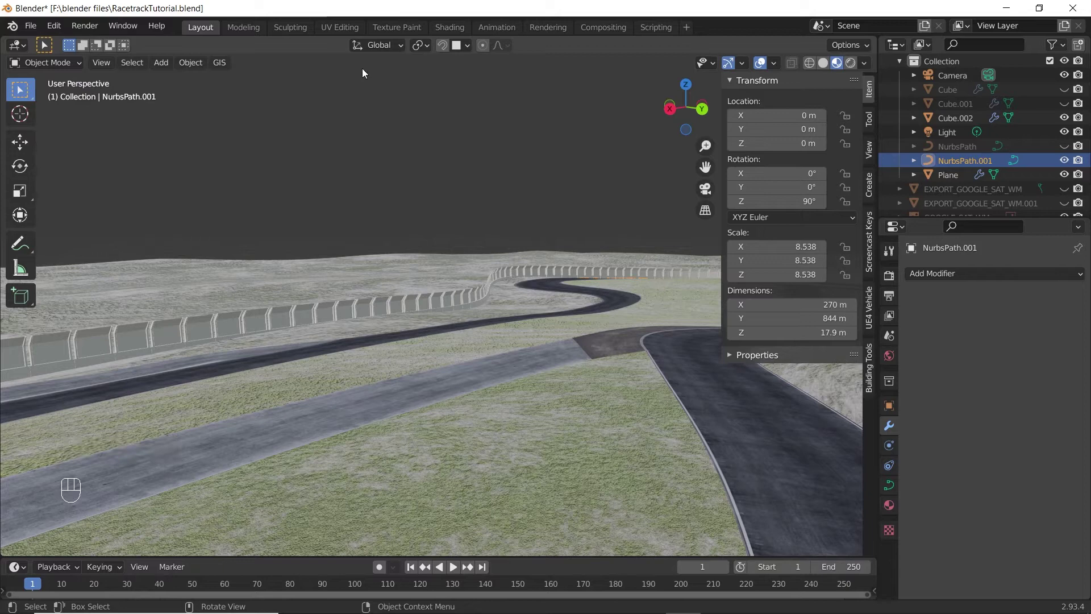
# Step: Select the barrier mesh Cube.002 in the Outliner
pyautogui.click(953, 125)
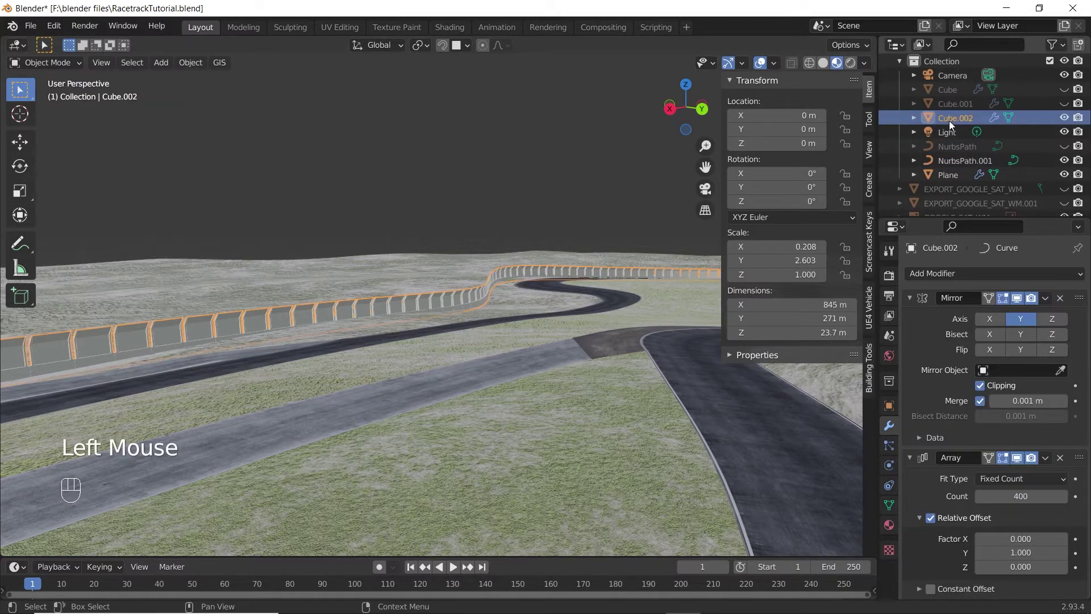